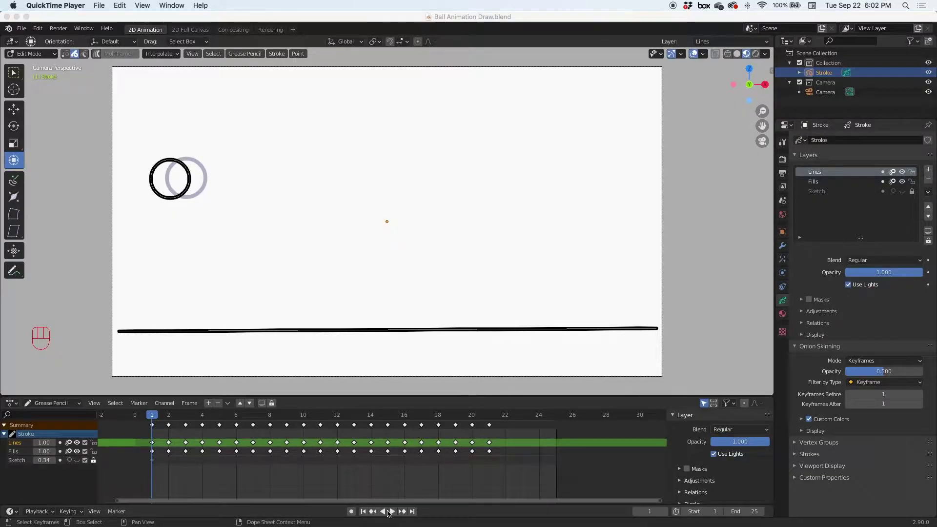
Preview the bouncing ball animation, inspect the squash on frame 9 with the Sketch layer shown, and return to frame 1.
click(393, 513)
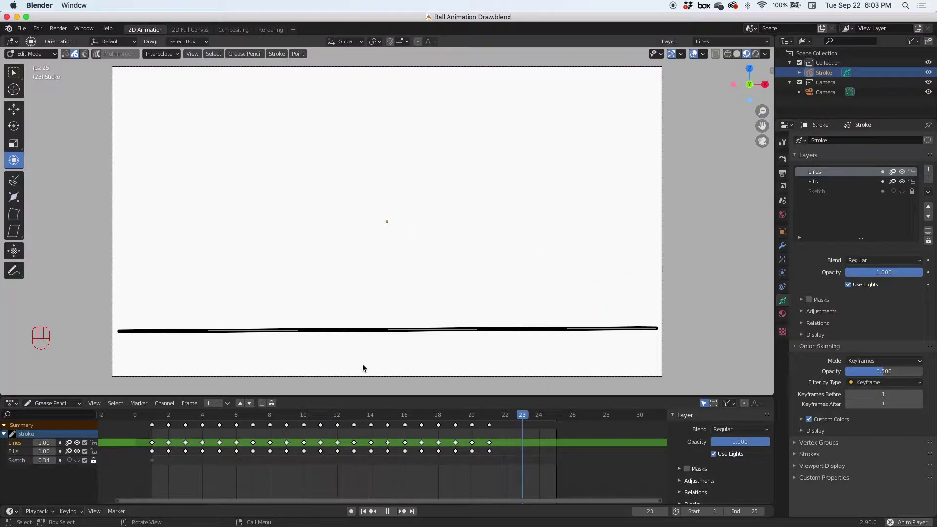
click(392, 513)
drag(378, 414, 299, 423)
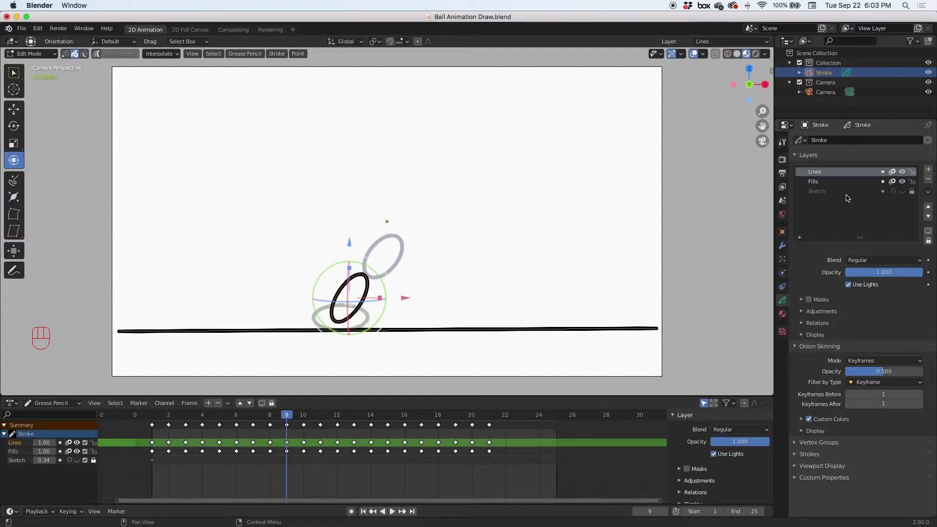
click(905, 193)
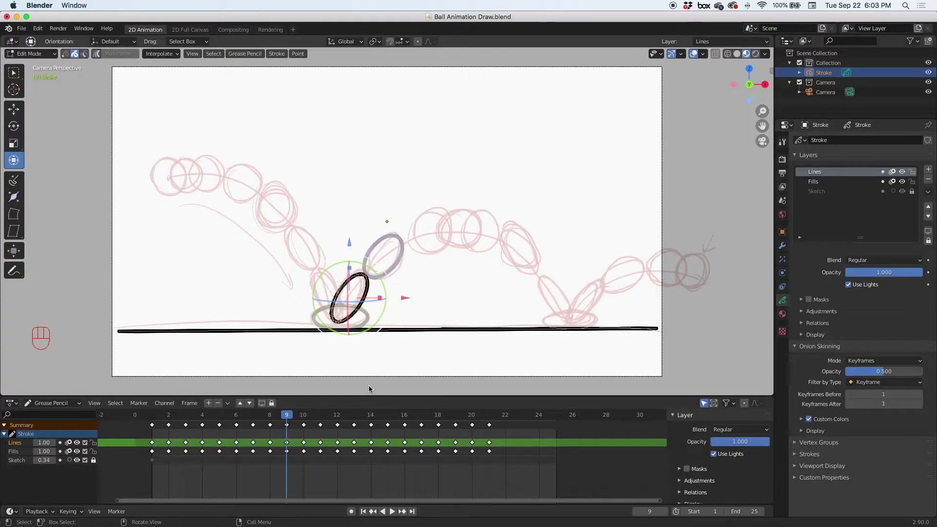
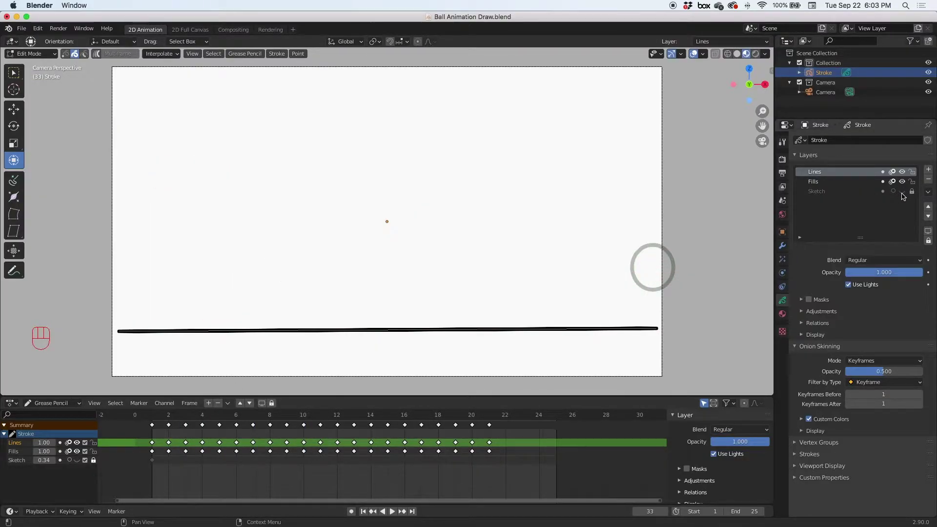
click(165, 417)
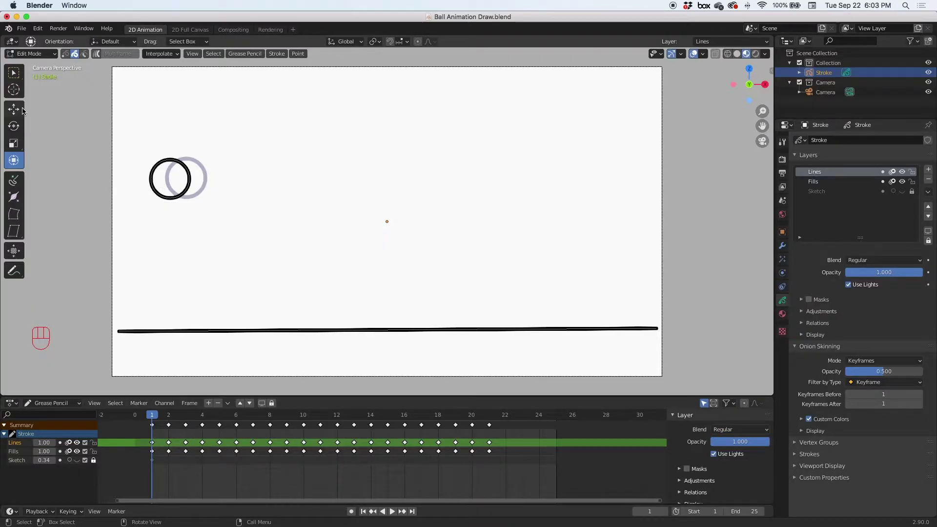
In Draw mode use the Fill tool on the Fills layer with the Solid Fill material, vertex colour enabled and a red picked.
drag(23, 55, 22, 97)
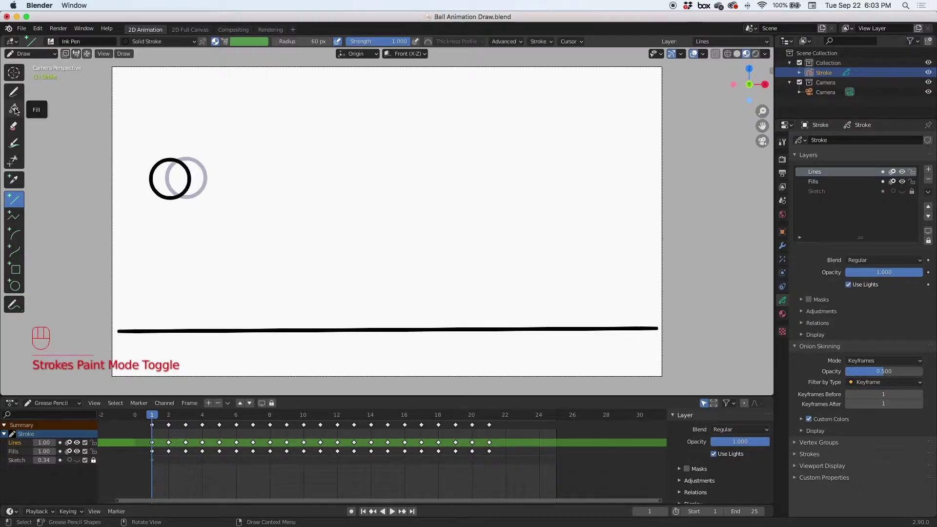
click(17, 110)
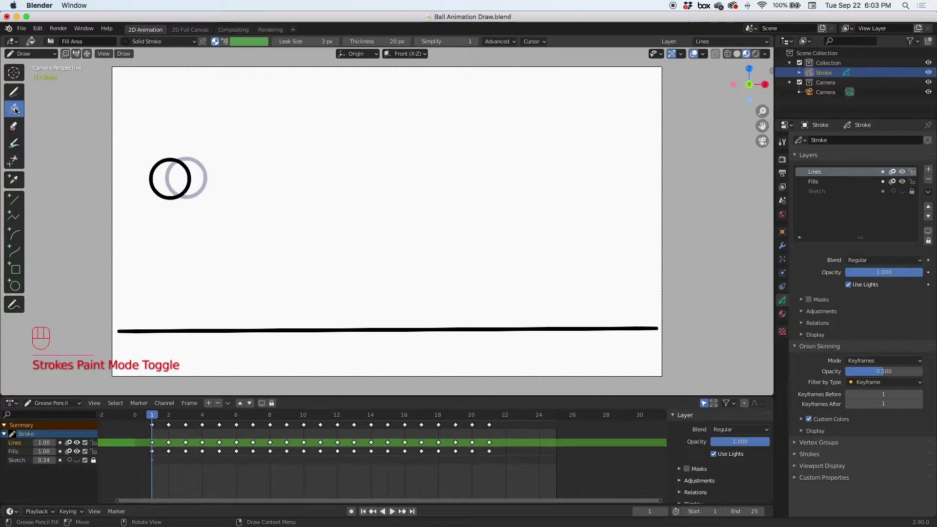
click(821, 184)
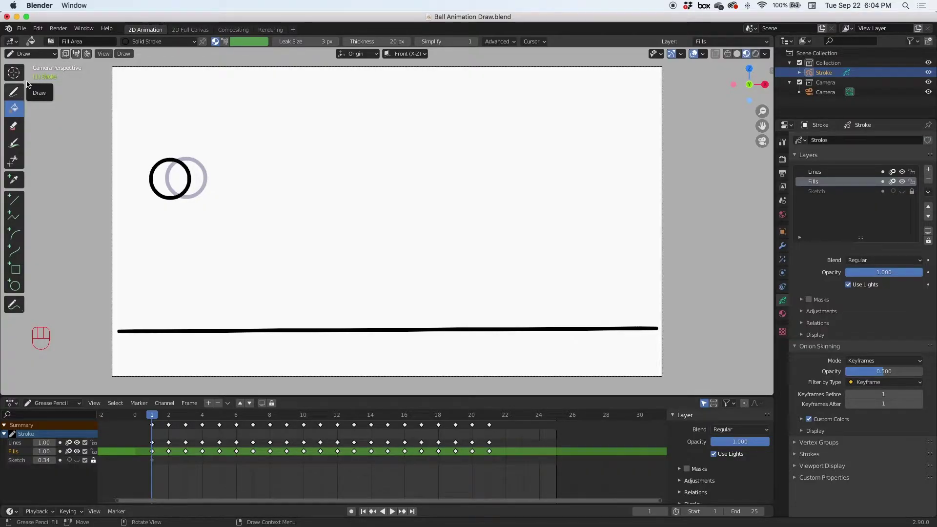
drag(145, 47, 228, 44)
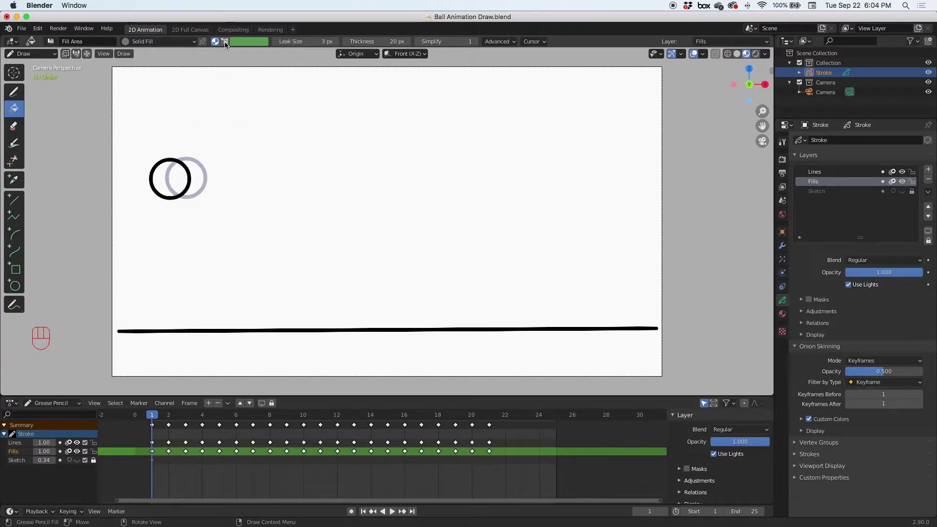
click(226, 42)
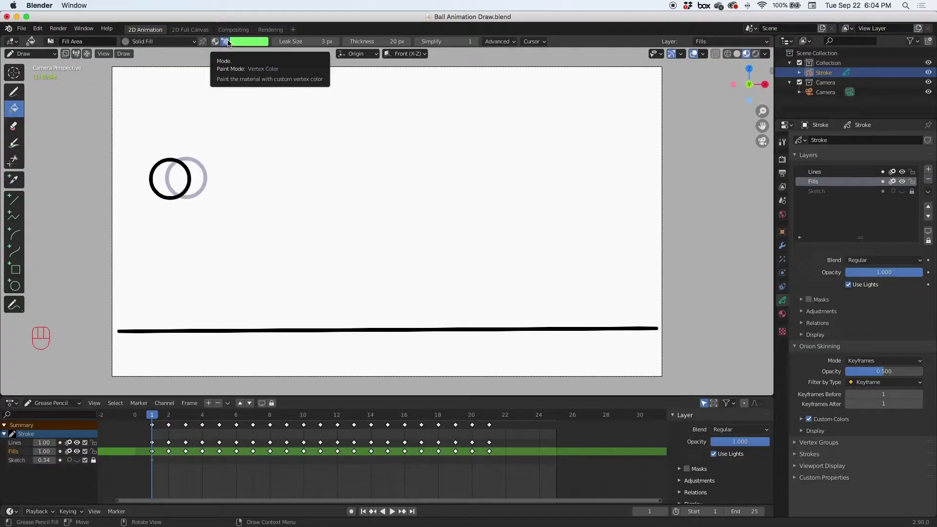
click(250, 44)
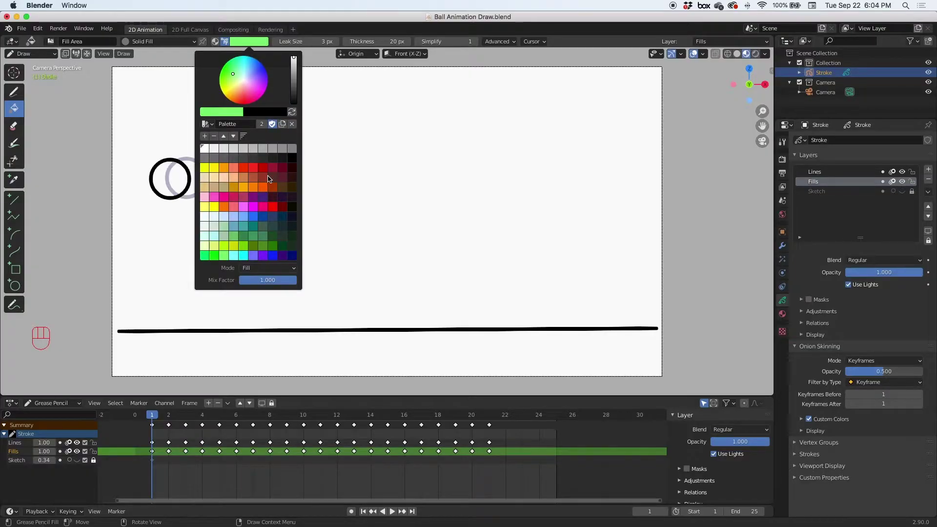
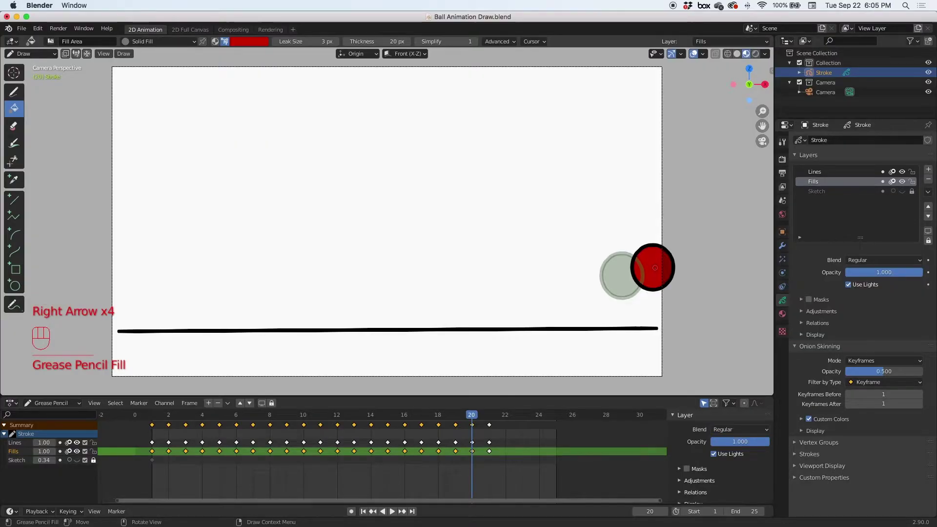
Step to the next frame to continue filling the ball red.
key(Right)
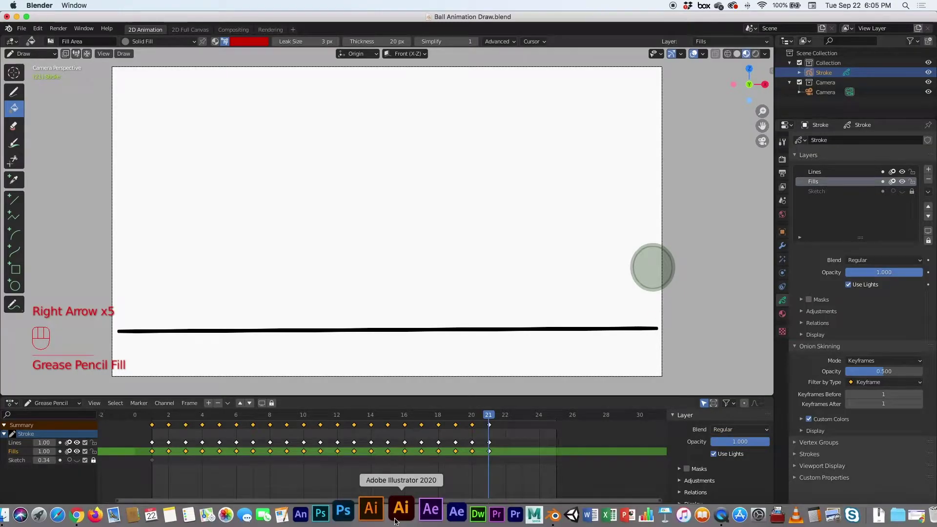
click(394, 514)
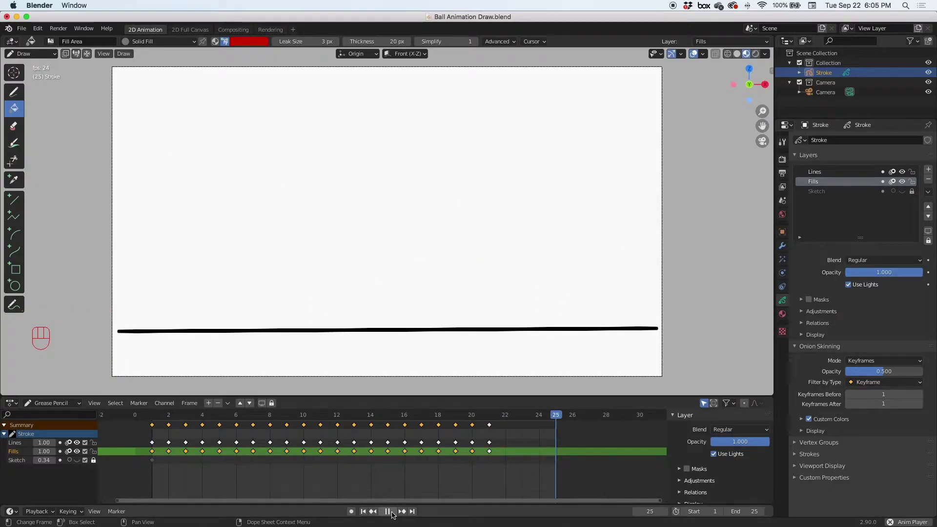
click(392, 514)
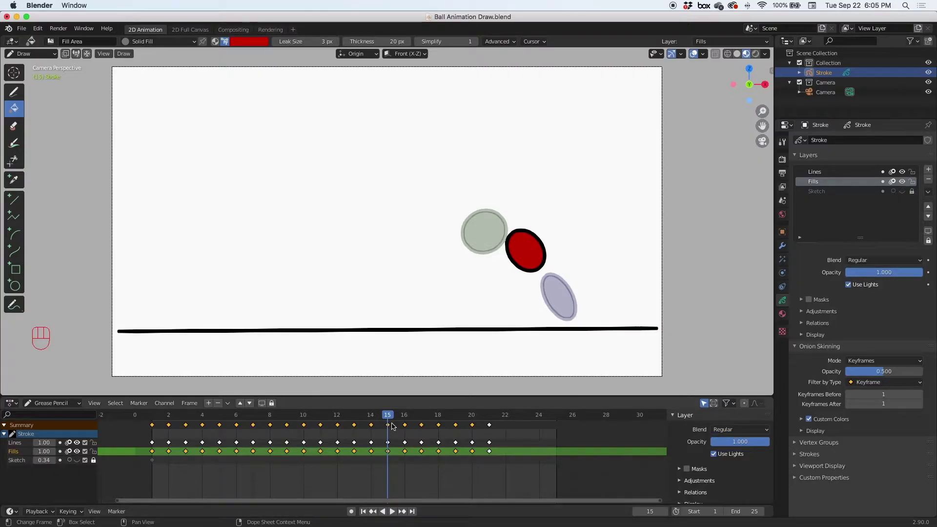
drag(370, 413, 173, 420)
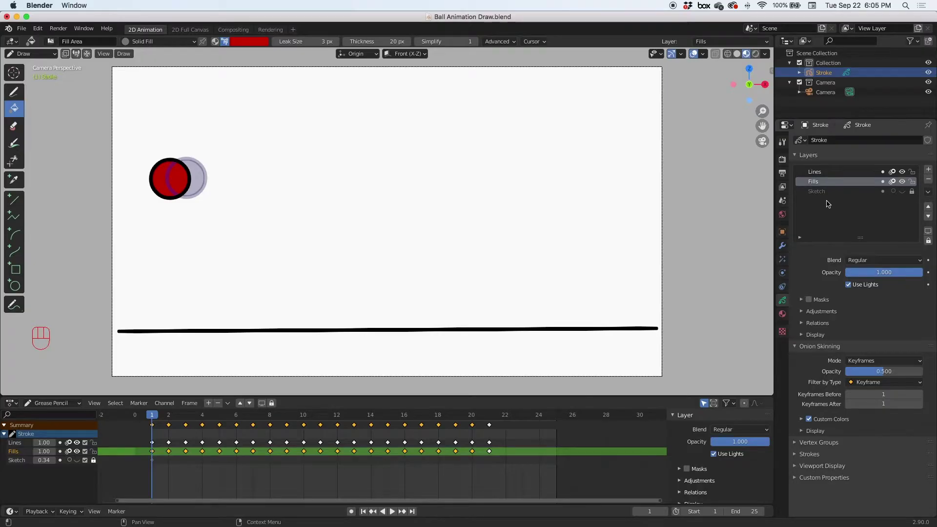
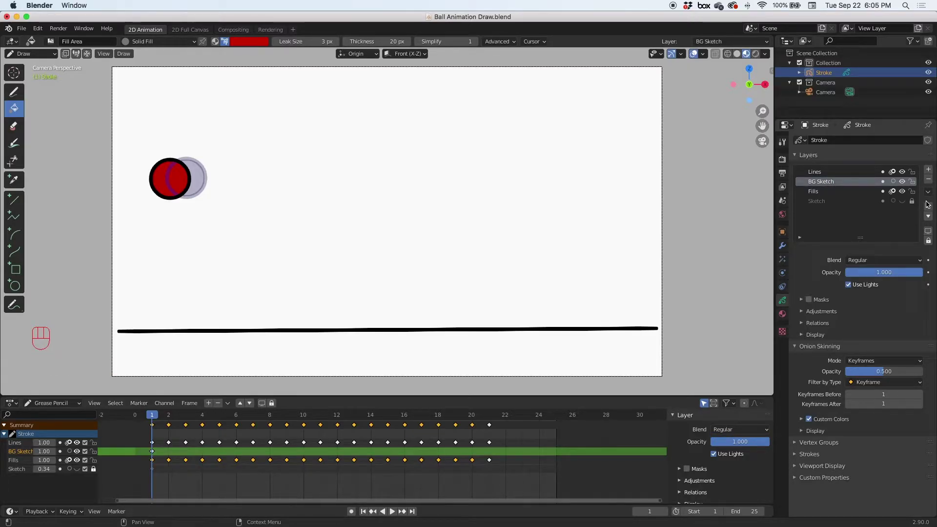
Move the new BG Sketch layer down beneath Fills and make it the active layer.
click(933, 219)
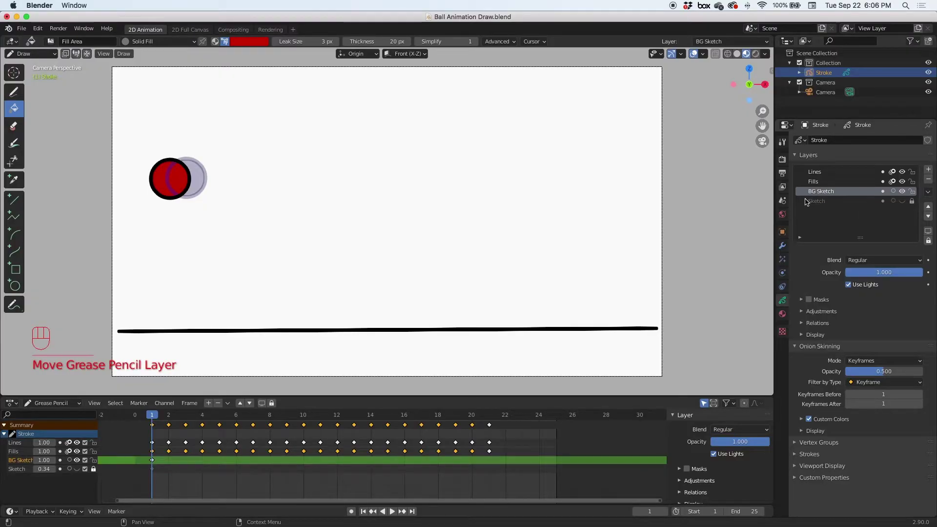
click(908, 205)
click(908, 205)
click(826, 191)
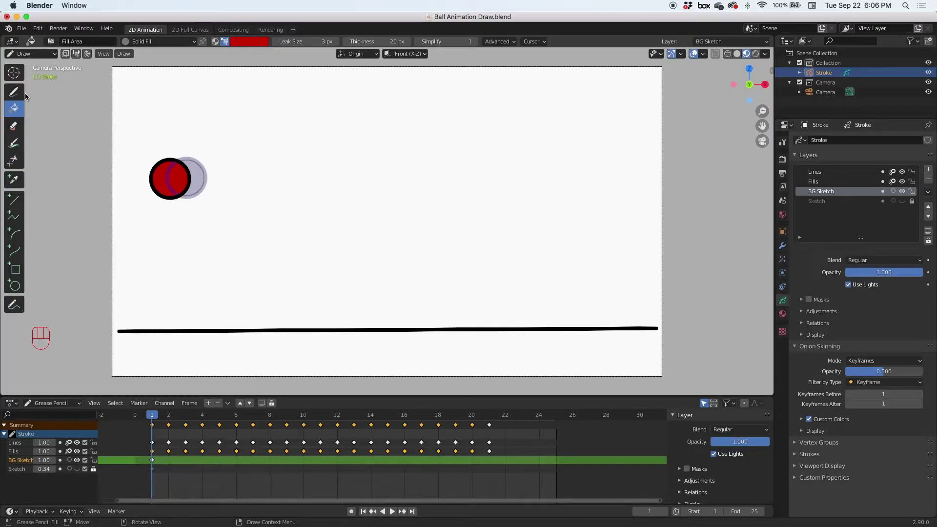
Use the freehand Draw tool with vertex colour on BG Sketch, undoing the wiggly test strokes.
click(23, 90)
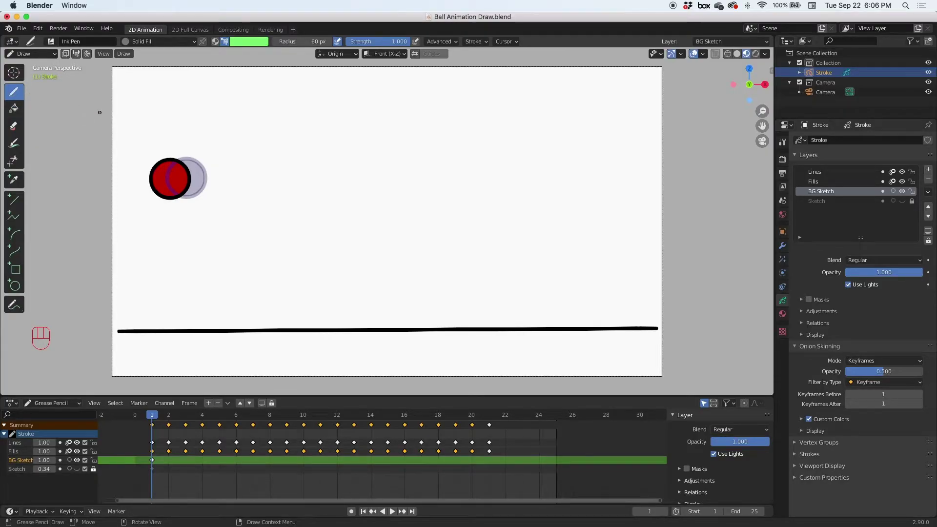
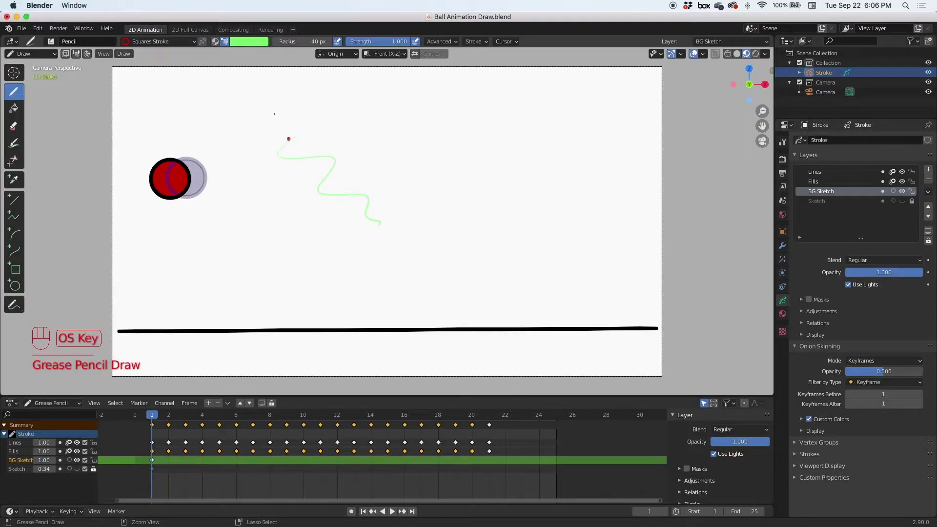
key(super+z)
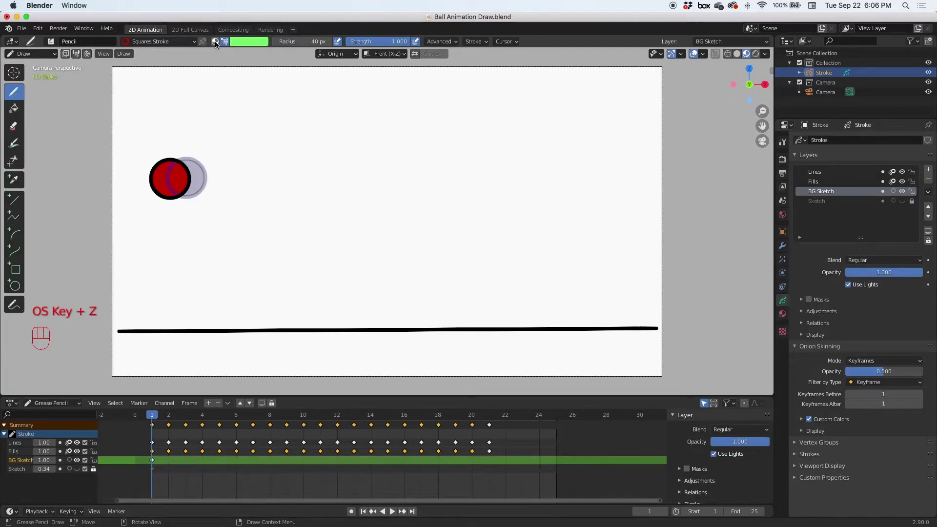
click(217, 45)
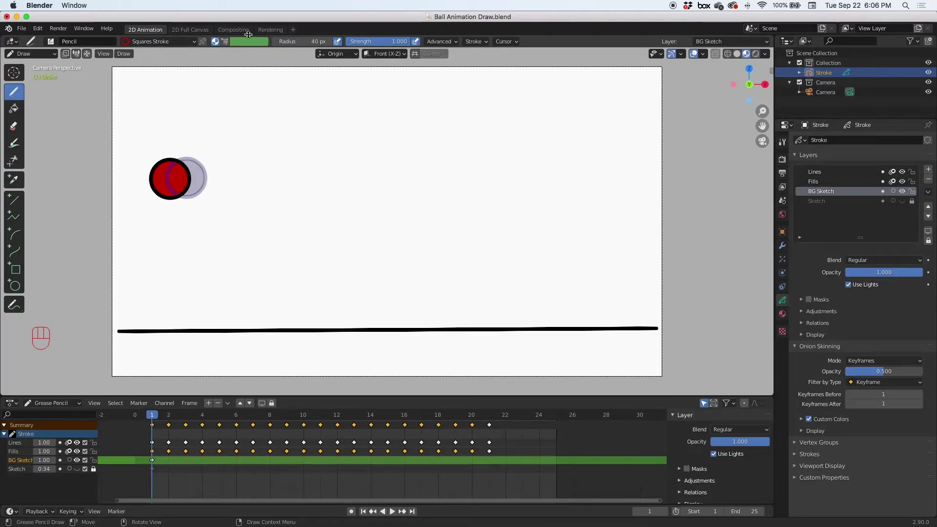
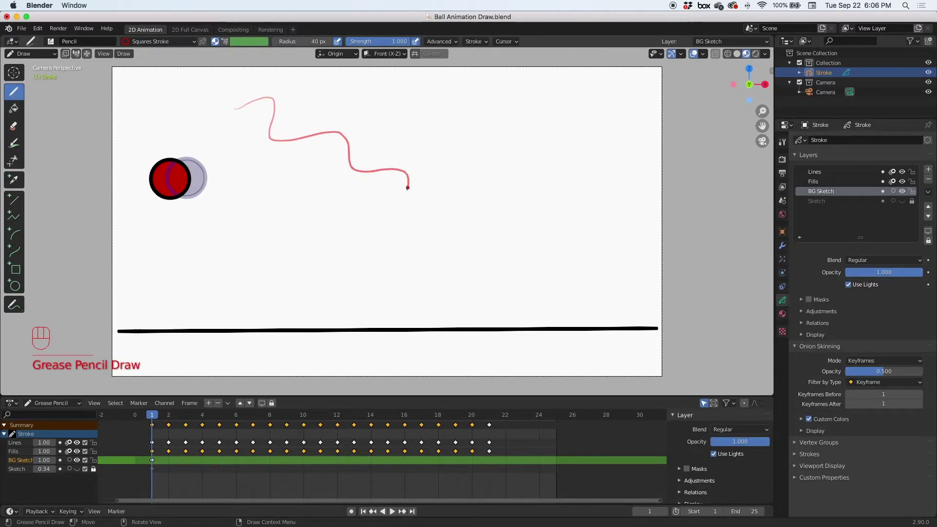
key(super+z)
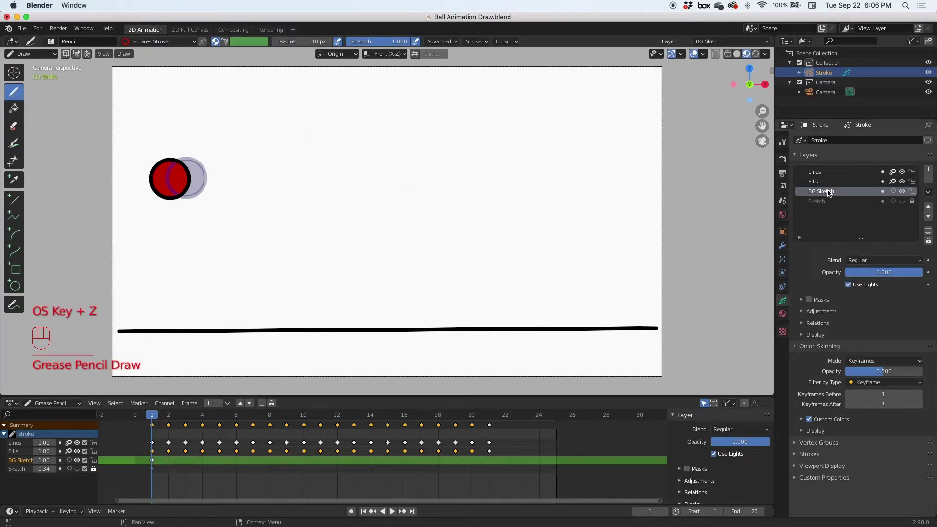
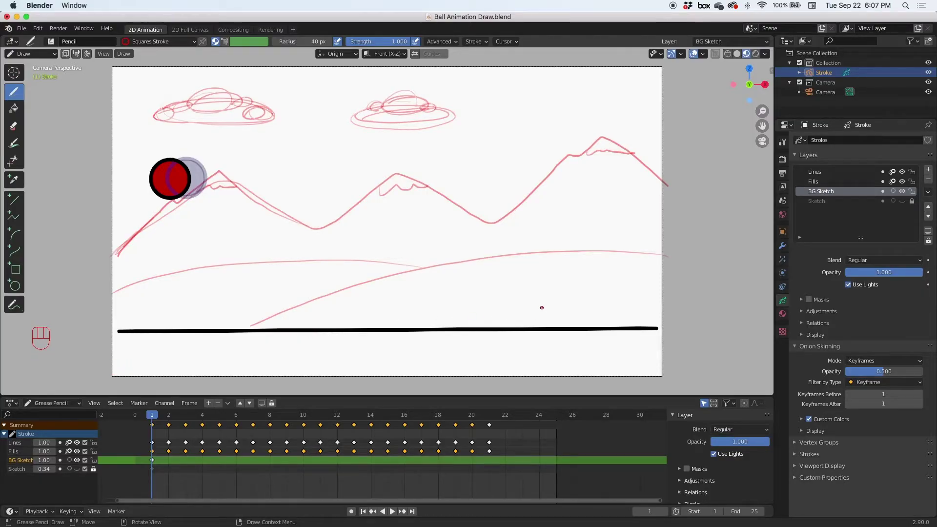
Hide the Fills layer, place the Background layer below BG Sketch, and choose the solid-fill brush, undoing the grey test blob.
click(908, 181)
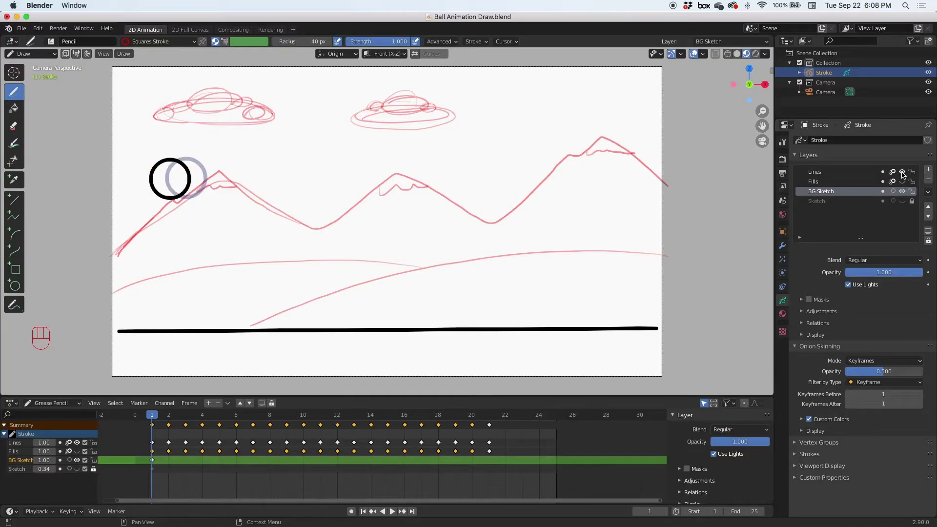
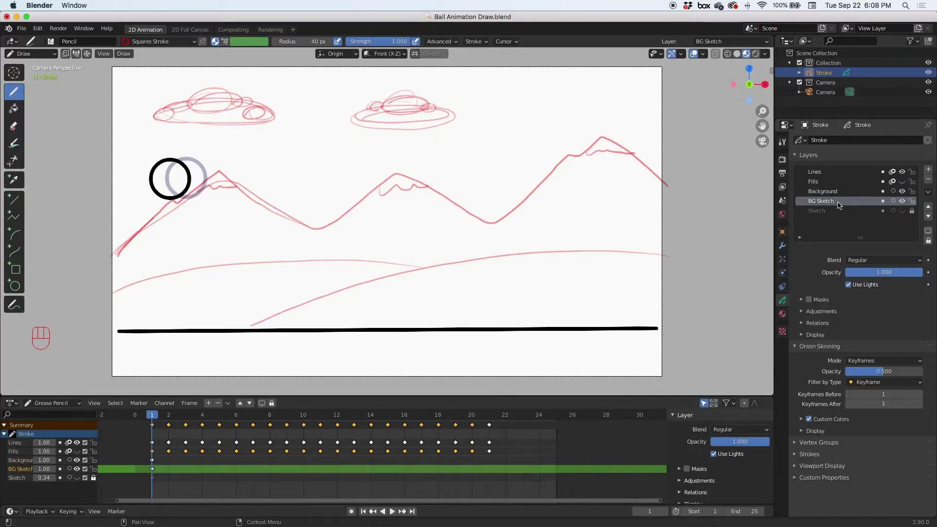
click(931, 208)
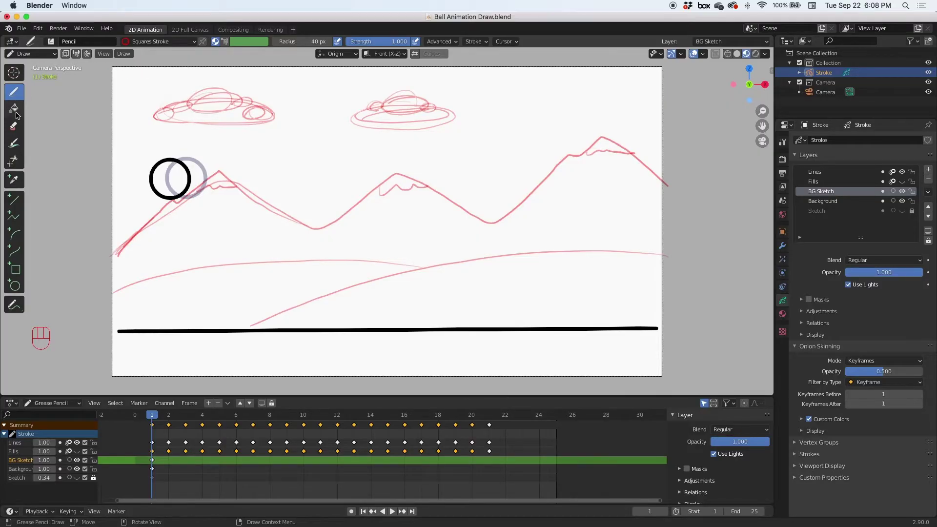
click(15, 95)
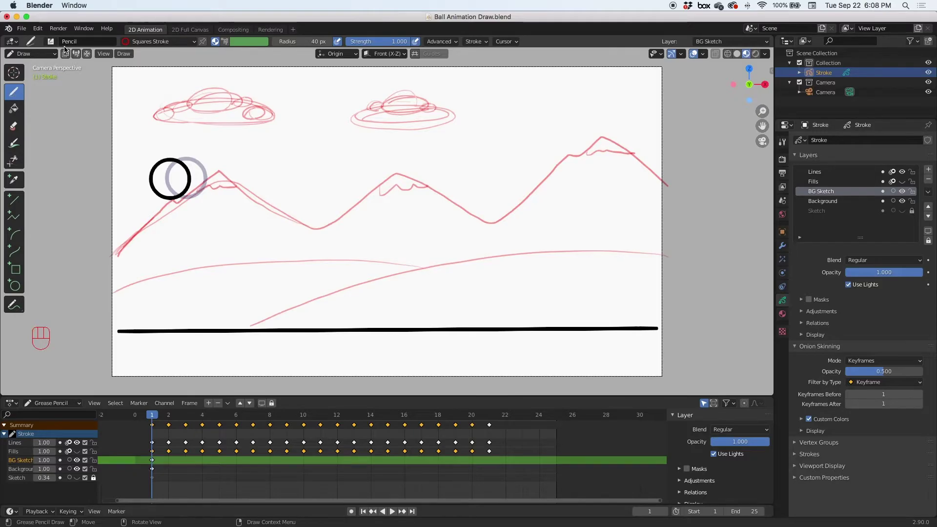
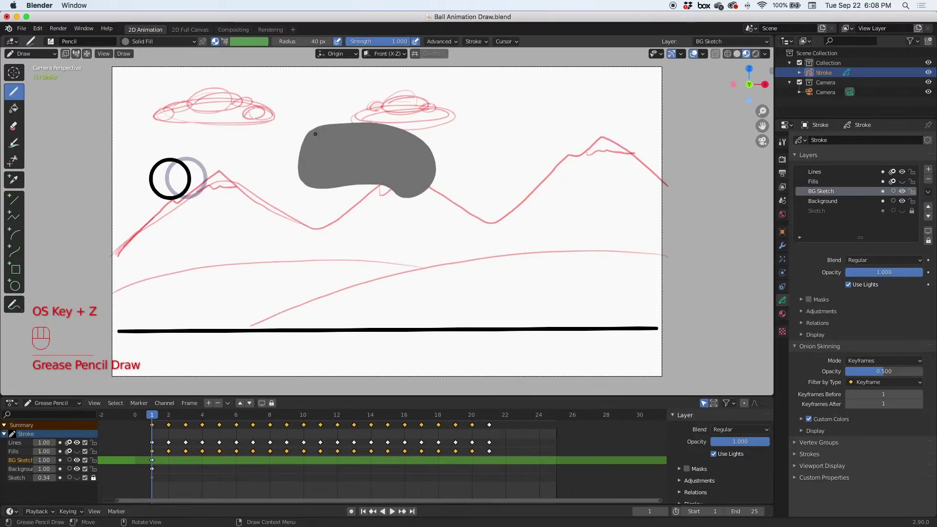
key(super+z)
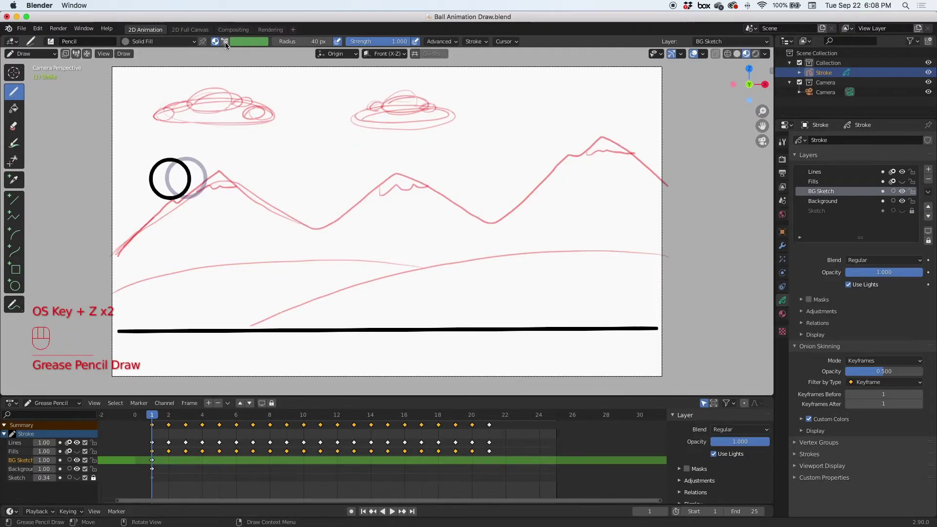
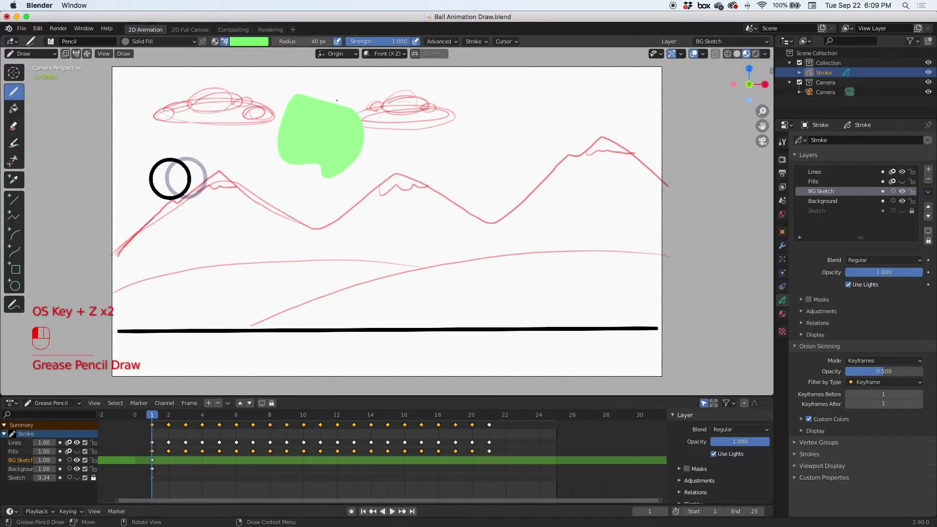
Undo the green blob, pick a light sky blue from the palette, and undo the sky painted on the wrong layer.
key(super+z)
click(256, 43)
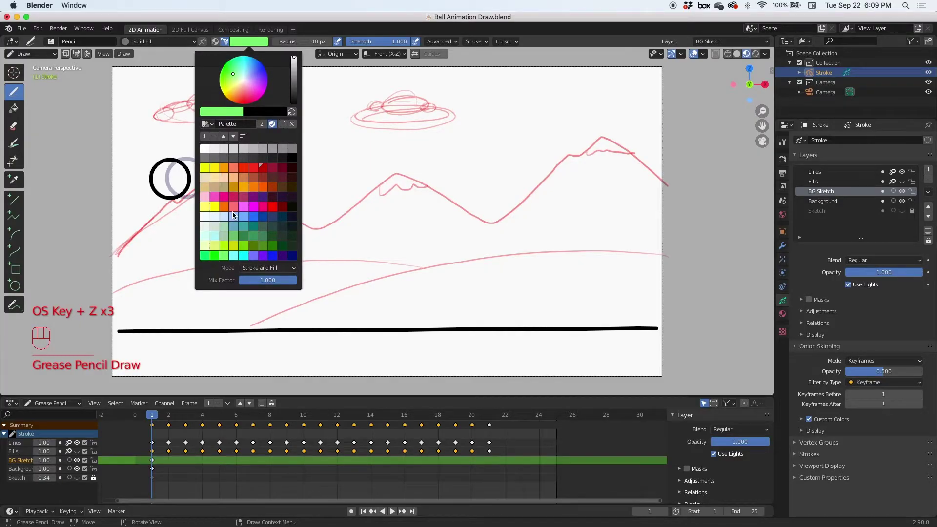
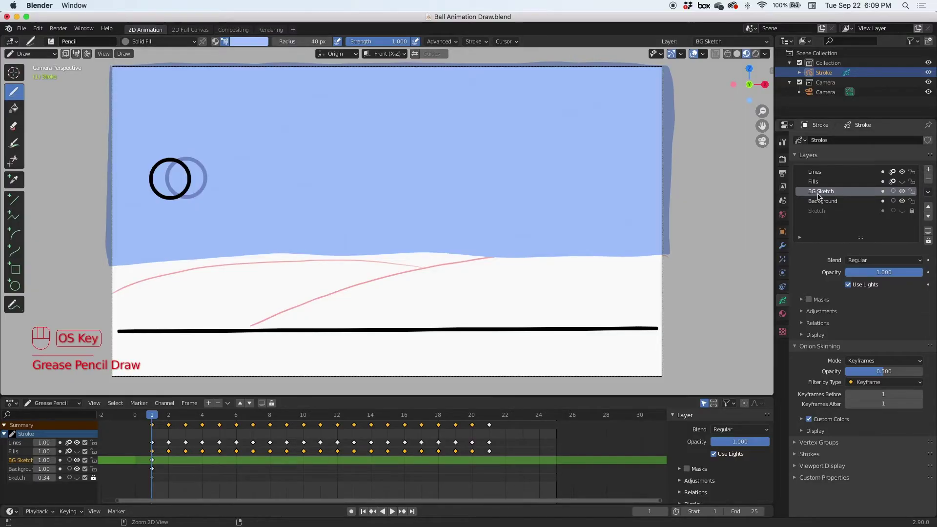
key(super+z)
Paint the blue sky on the Background layer, then lock the Lines, Fills and BG Sketch layers.
click(830, 202)
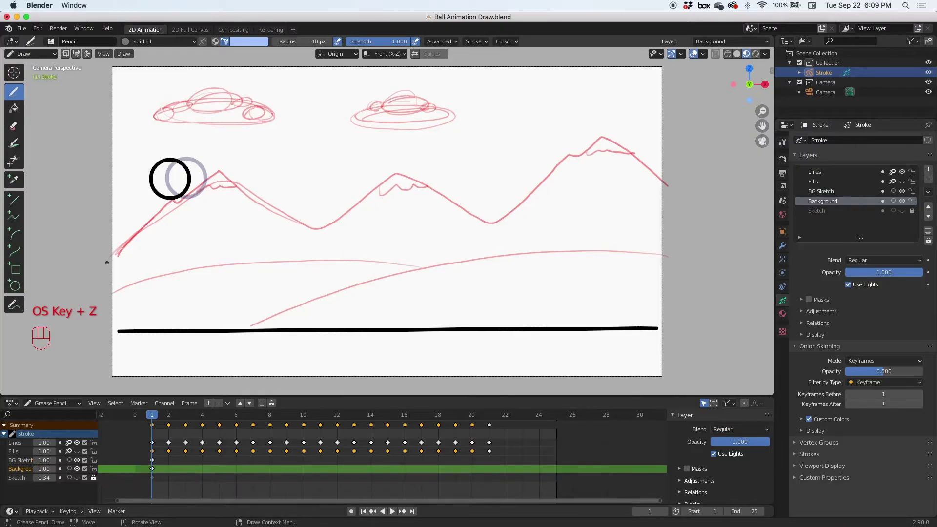
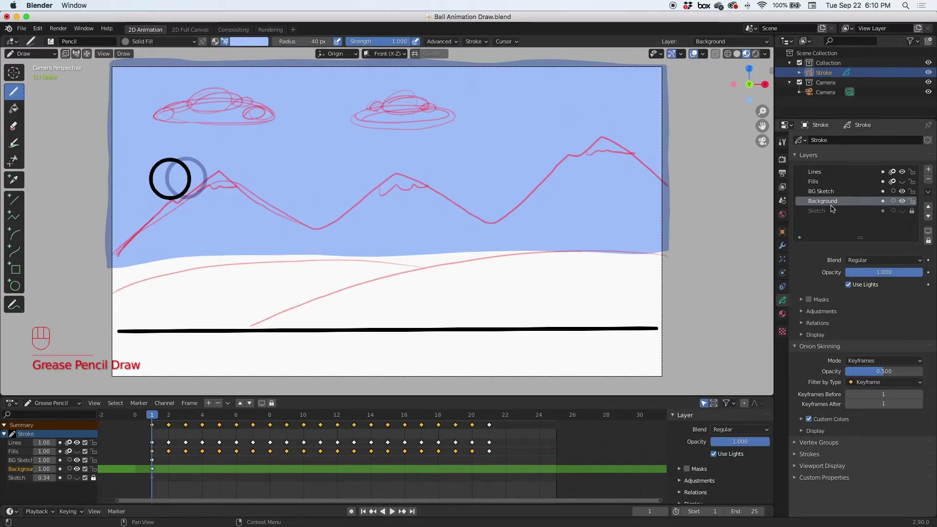
click(831, 194)
click(831, 203)
click(914, 194)
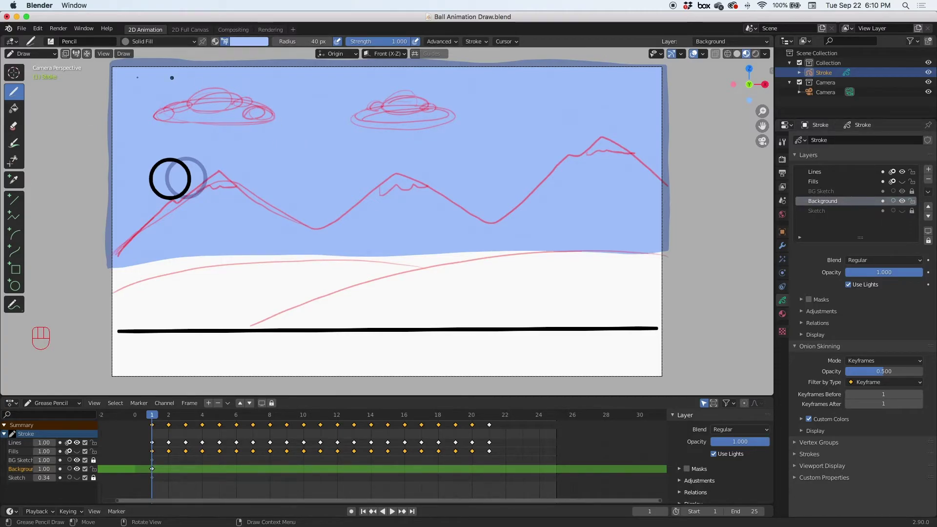
Paint both clouds solid white from the palette, then pick a darker swatch for the mountains.
click(247, 44)
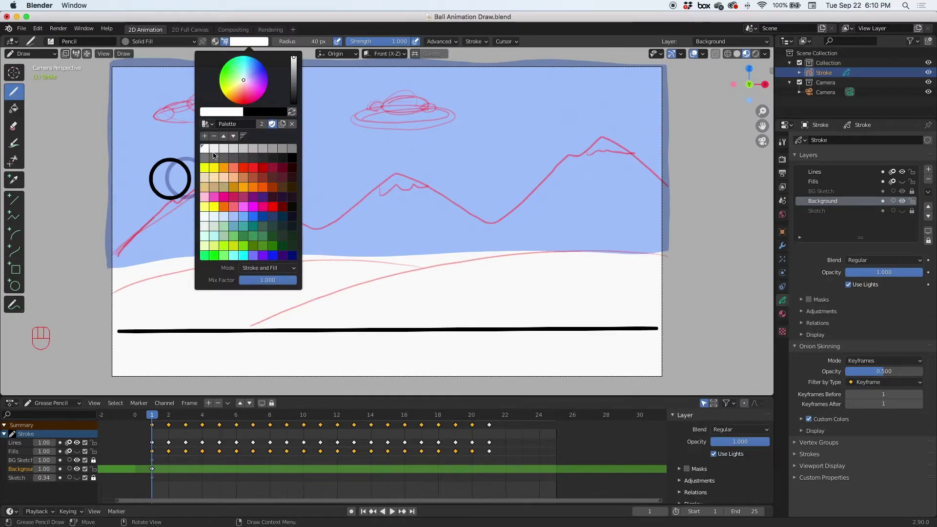
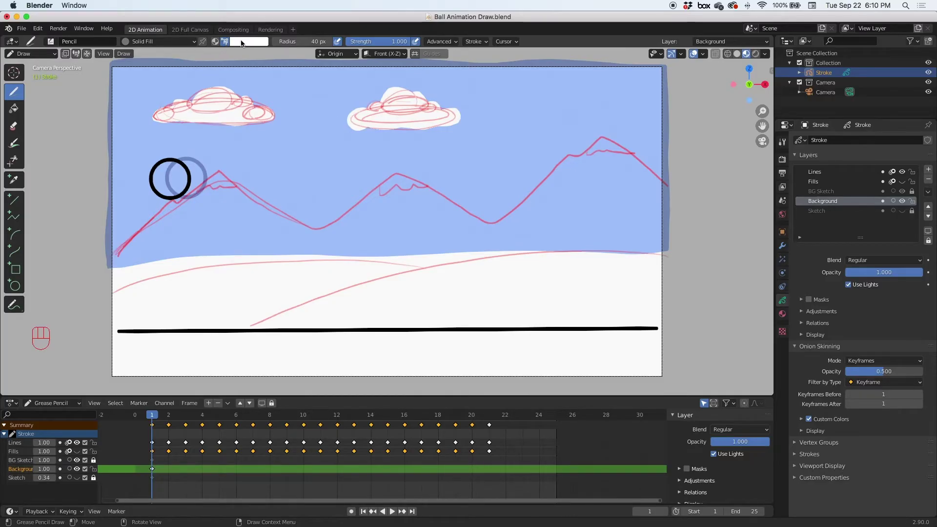
click(245, 43)
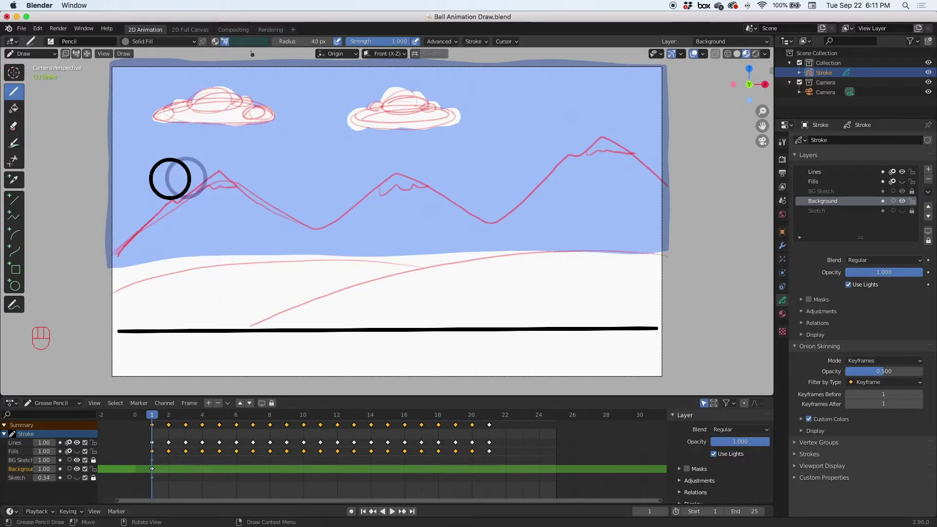
Paint the blue mountains and white snowfield, then hide the Lines and Fills layers.
click(254, 46)
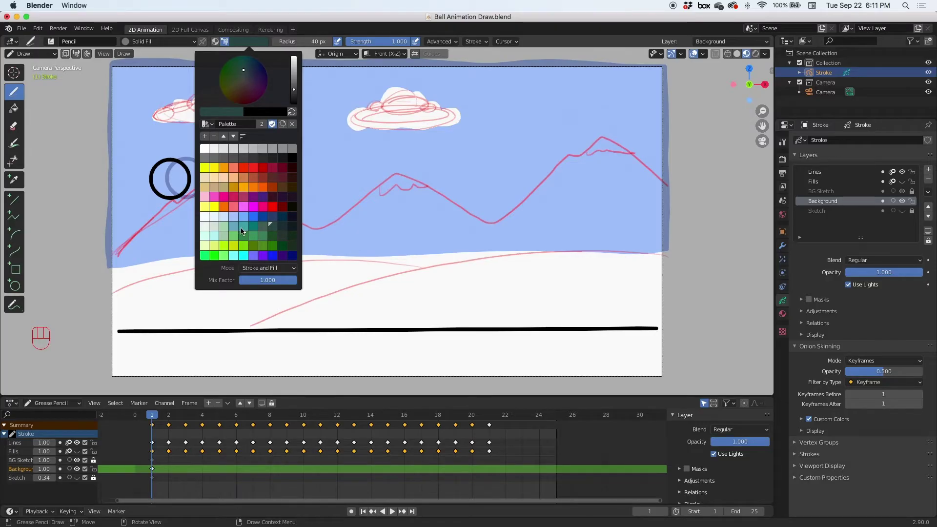
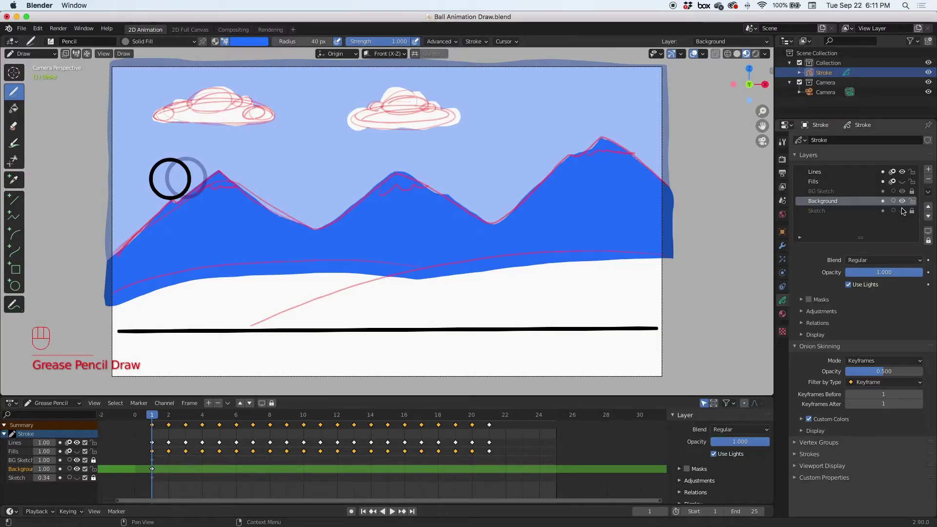
click(903, 194)
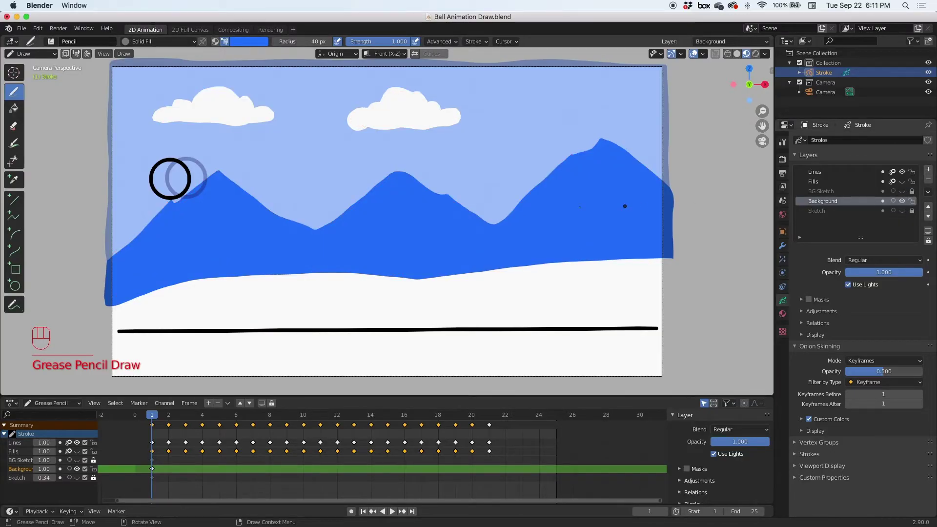
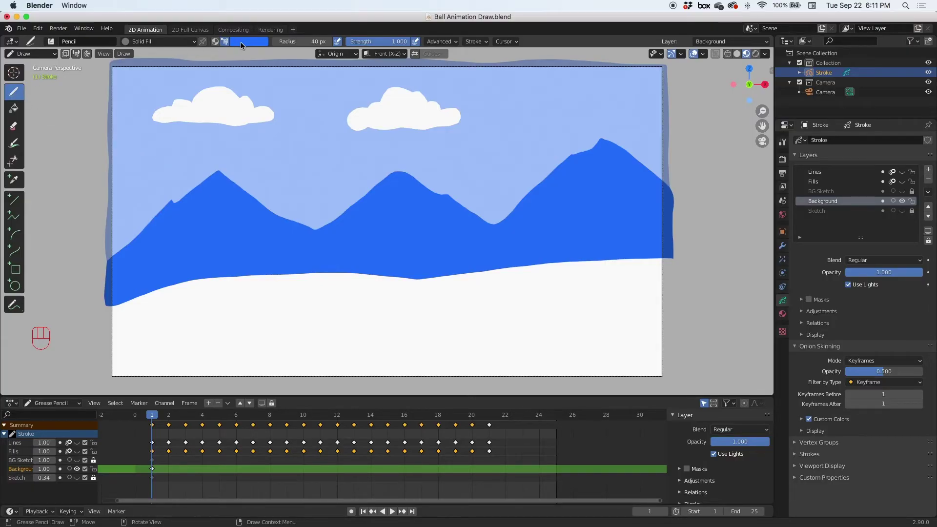
Add white snow caps and dark blue shadow streaks to the mountains, then show the BG Sketch guide again.
click(245, 44)
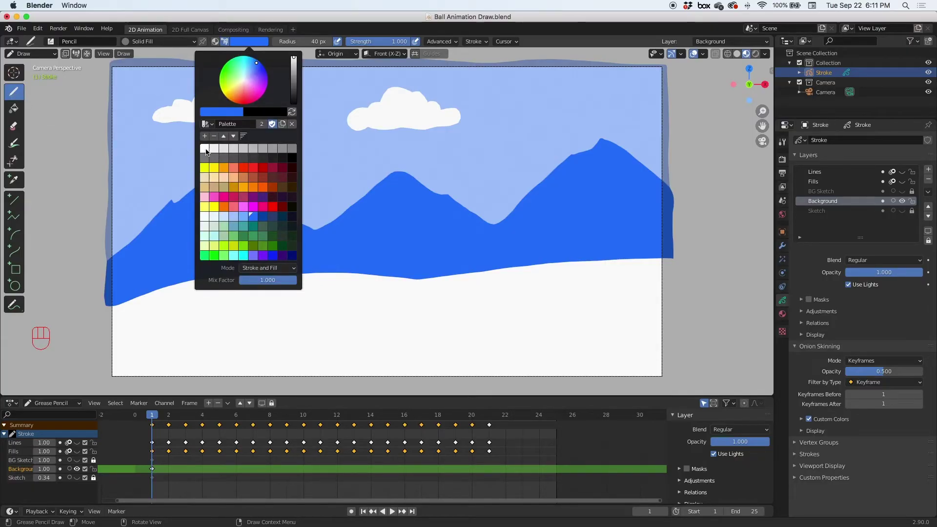
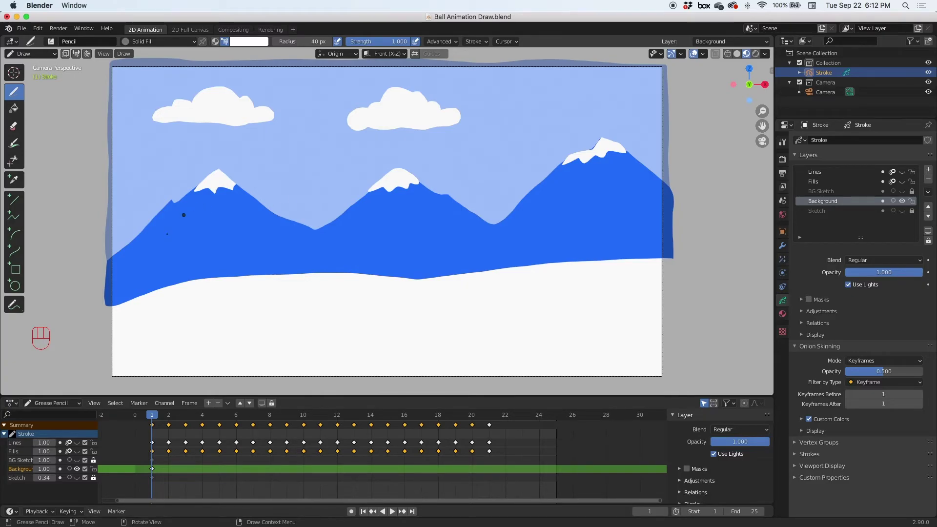
click(20, 92)
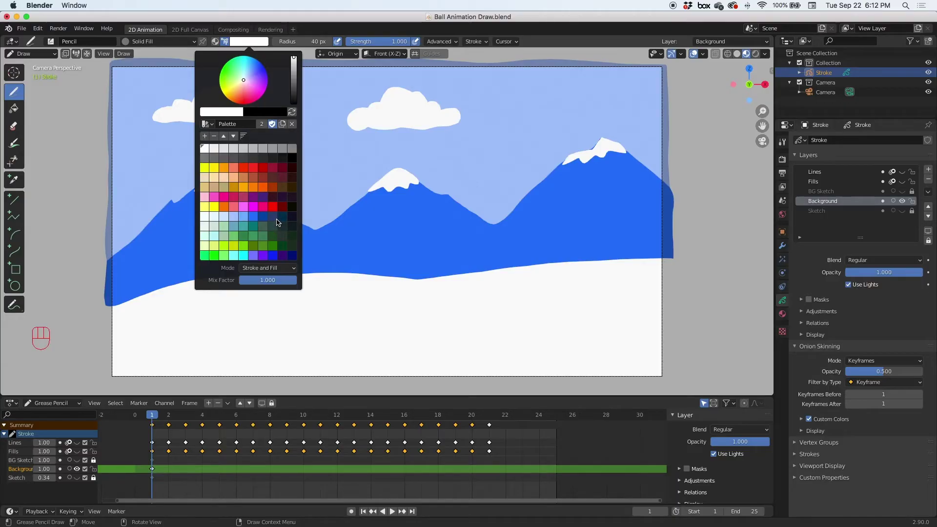
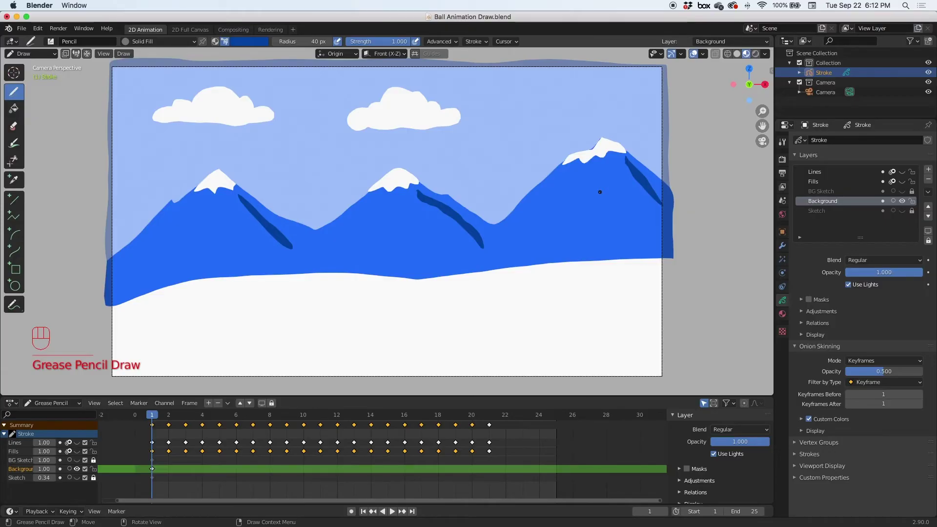
click(905, 194)
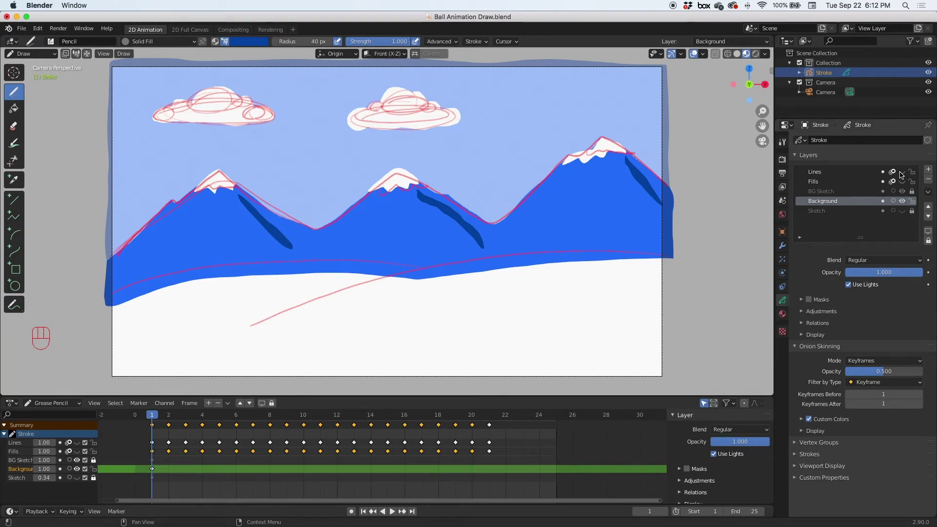
Reveal the ball and ground line, then paint hills in teal and a darker green.
click(903, 174)
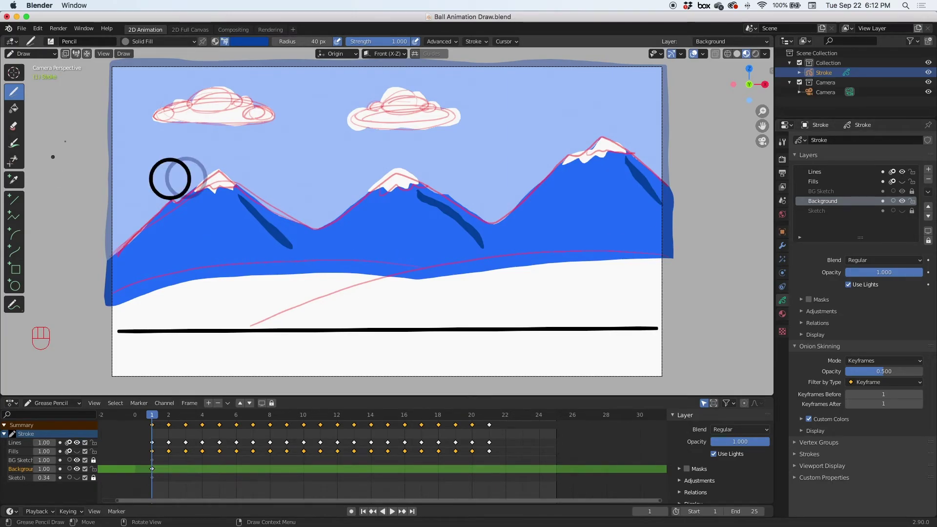
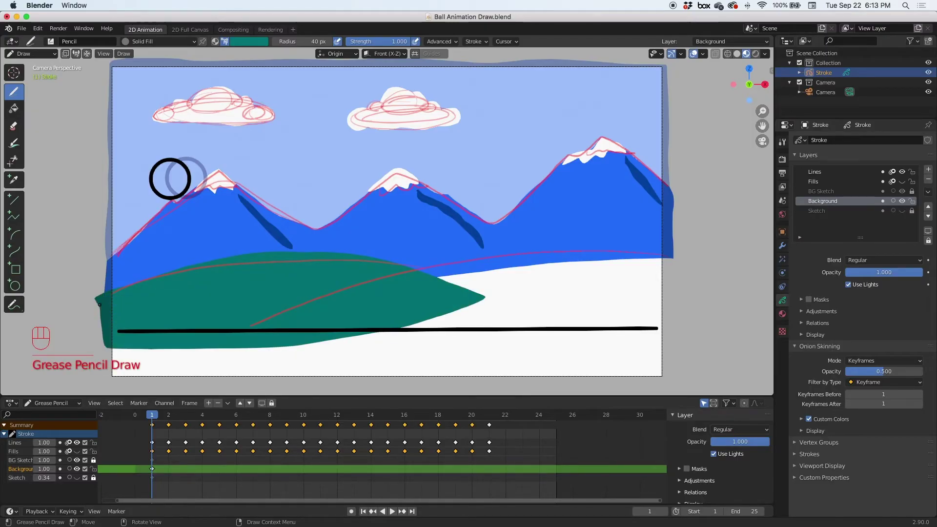
click(257, 44)
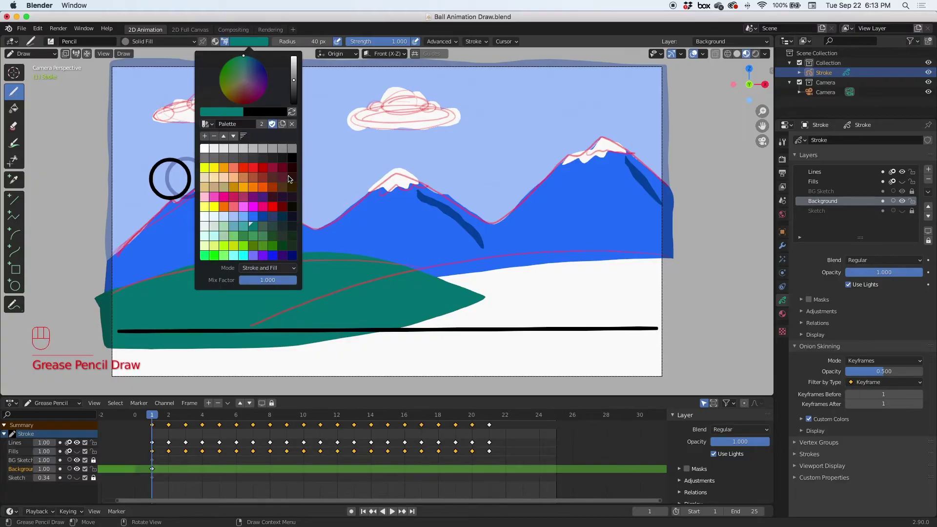
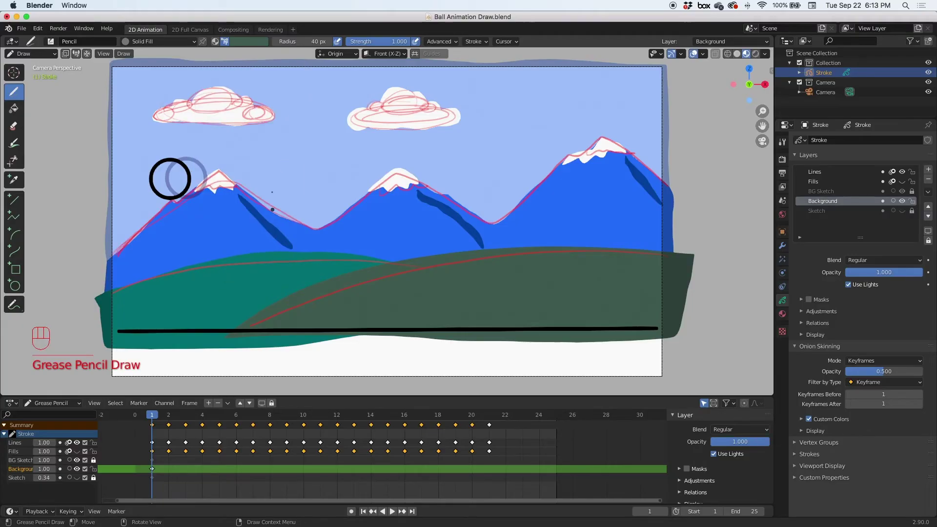
click(255, 41)
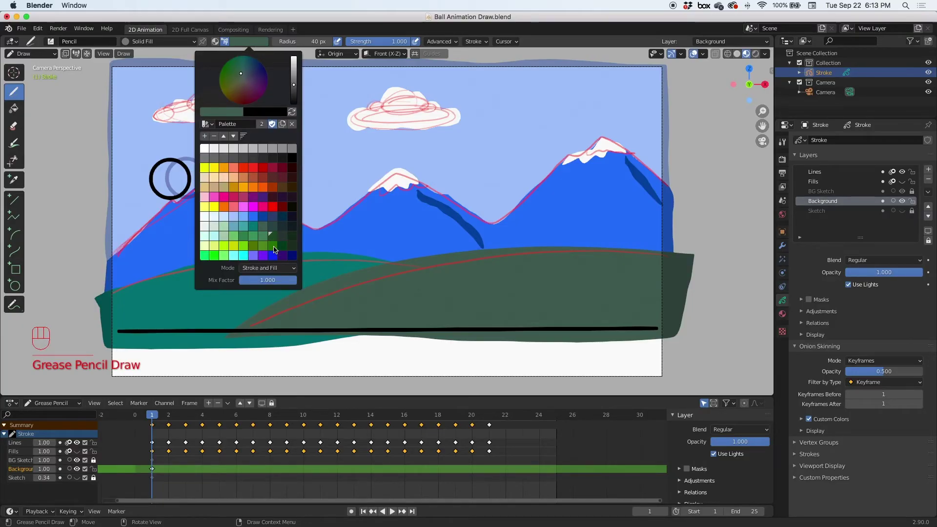
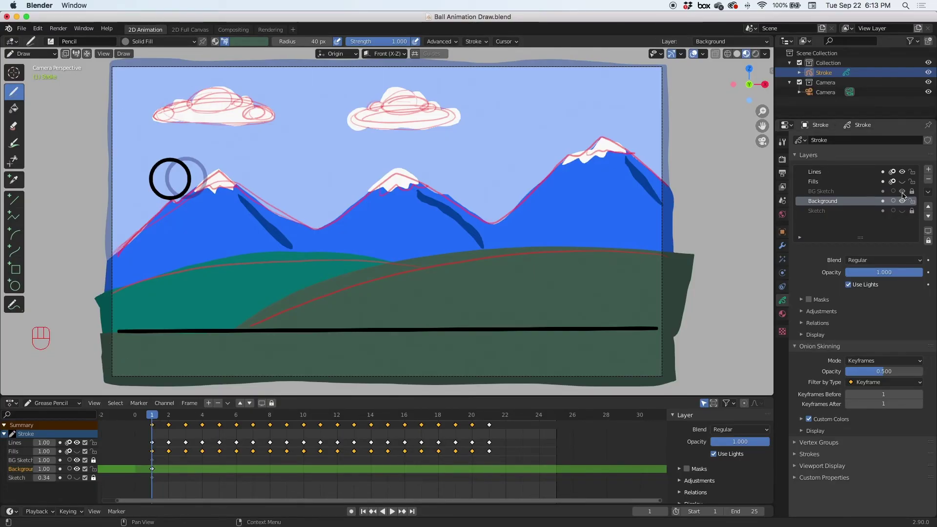
Hide the sketch guide, show the ball's red fill and turn off its onion-skin ghosts.
click(904, 195)
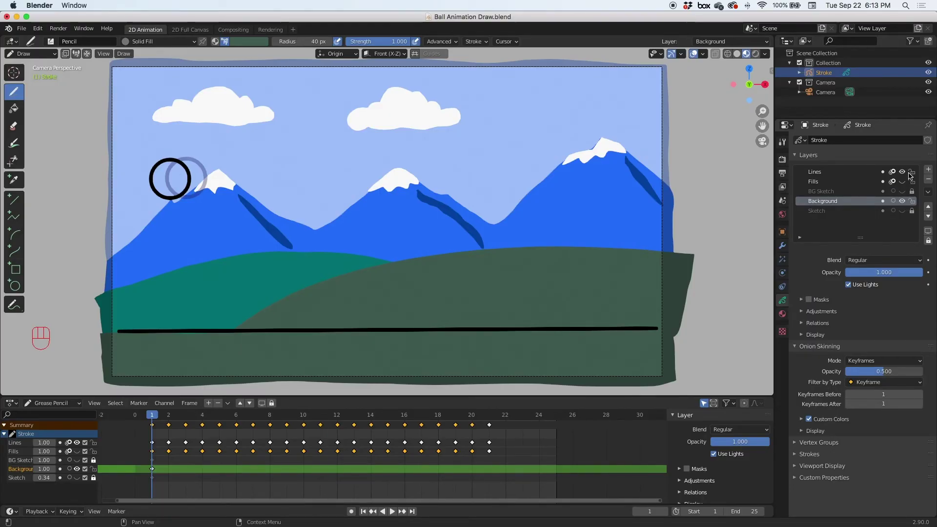
click(906, 184)
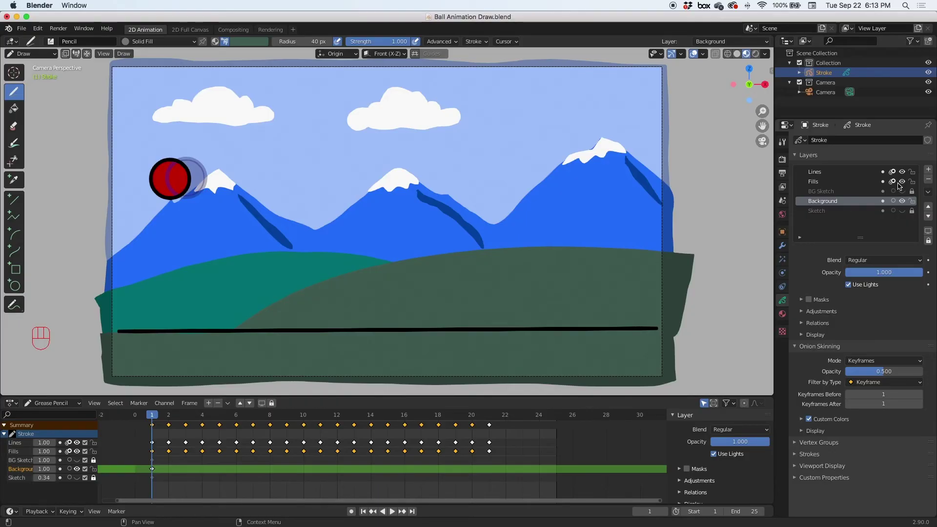
drag(895, 174, 893, 183)
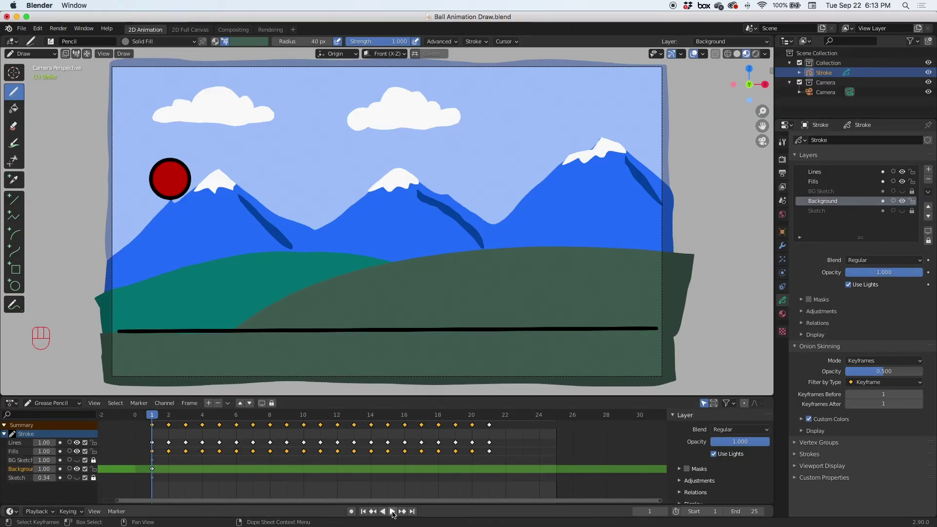
Play the bouncing ball over the painted landscape, then stop playback.
click(397, 510)
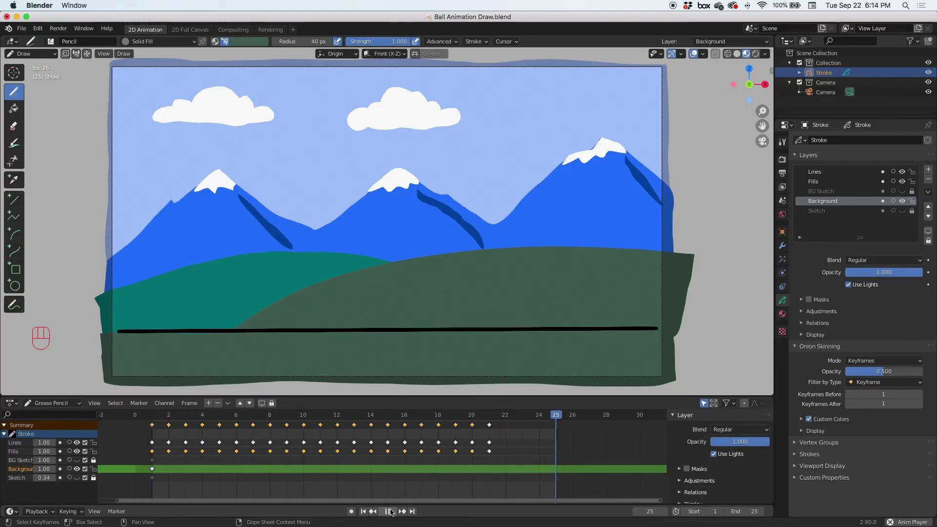
click(390, 512)
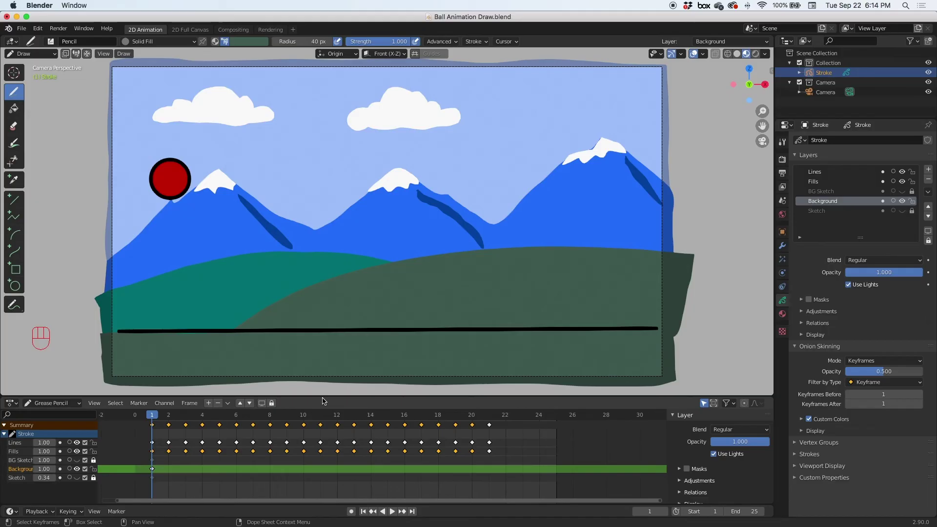
In Edit Mode, select and delete the dark green stroke covering the bottom of the scene.
drag(38, 56, 46, 79)
click(109, 384)
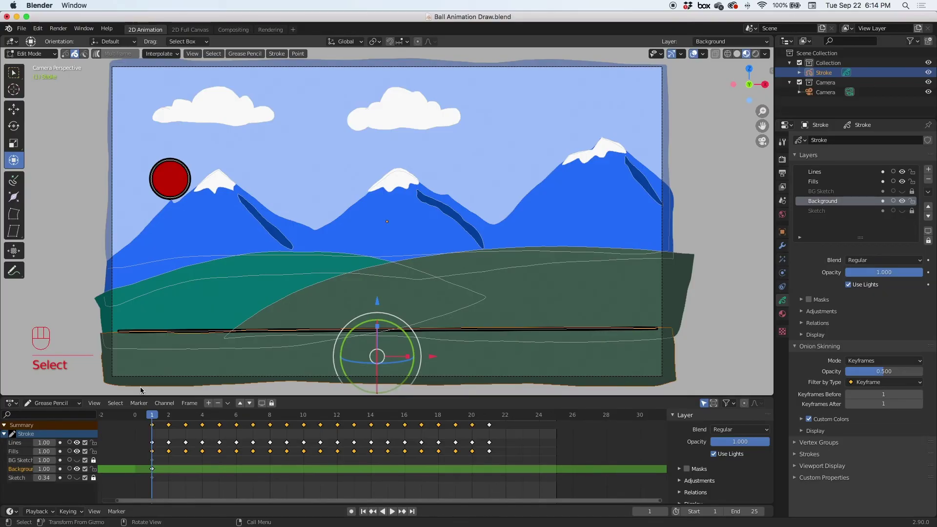
key(Delete)
key(Delete)
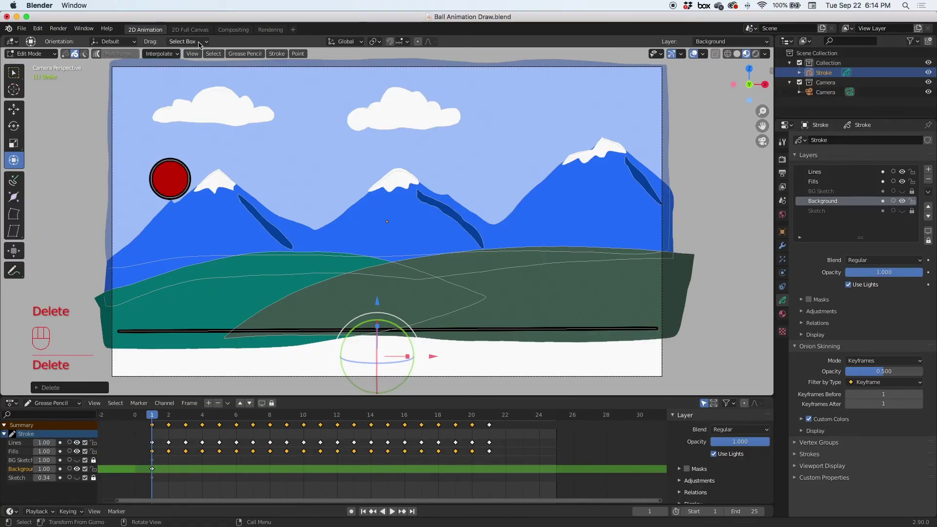
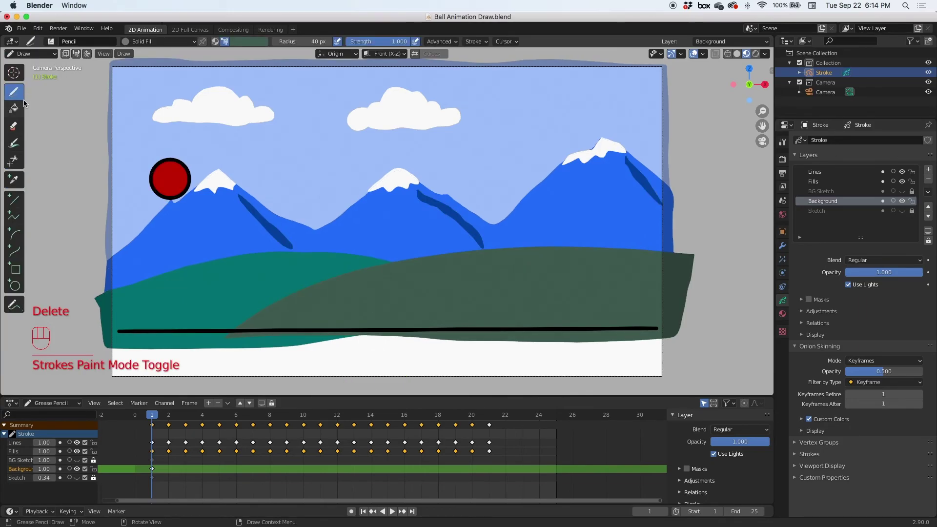
Back in Draw Mode, pick a deeper green swatch for the brush.
drag(247, 46, 250, 58)
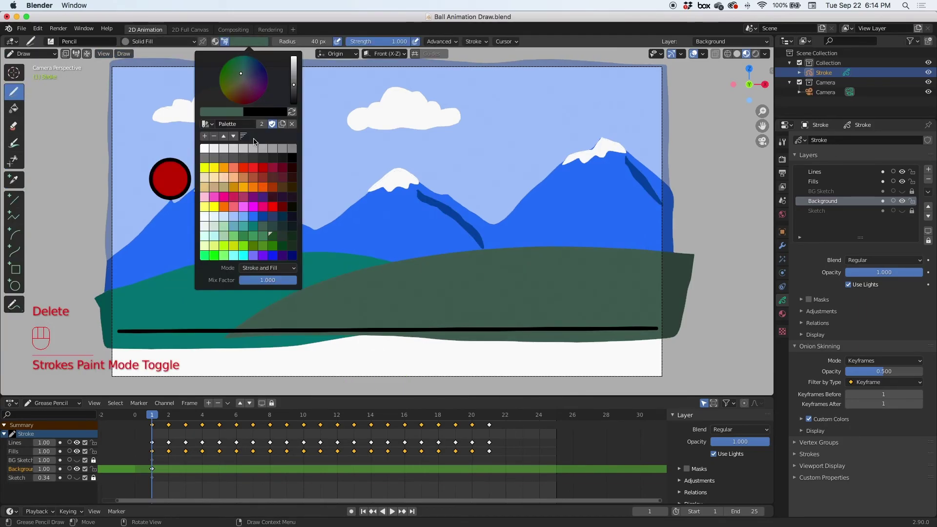